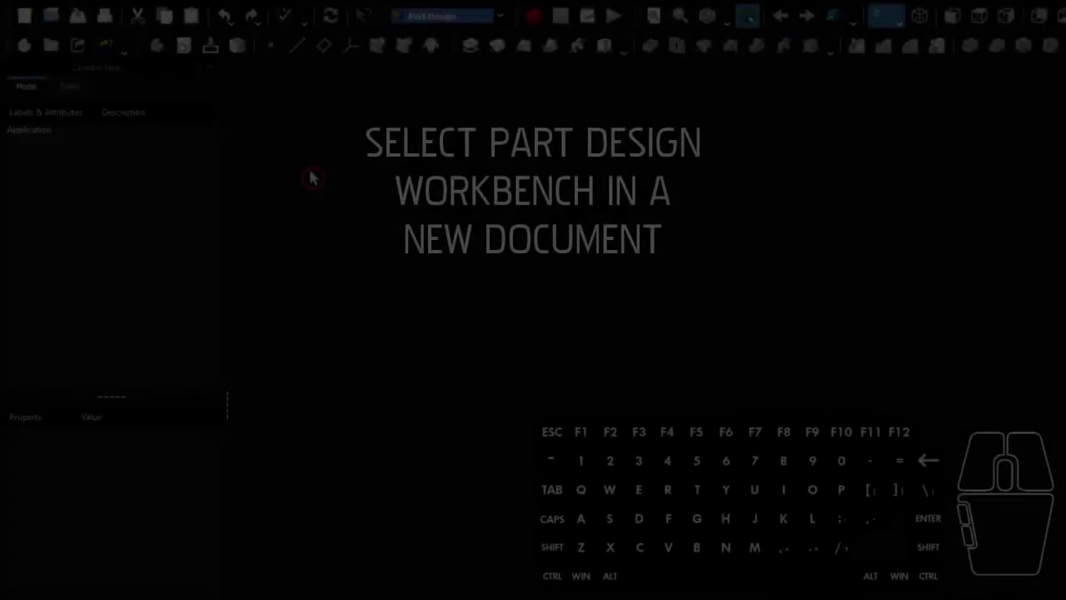
Create a new Part Design document and start a new sketch, showing the base plane choices
{"action": "left_click", "coordinate": [24, 20]}
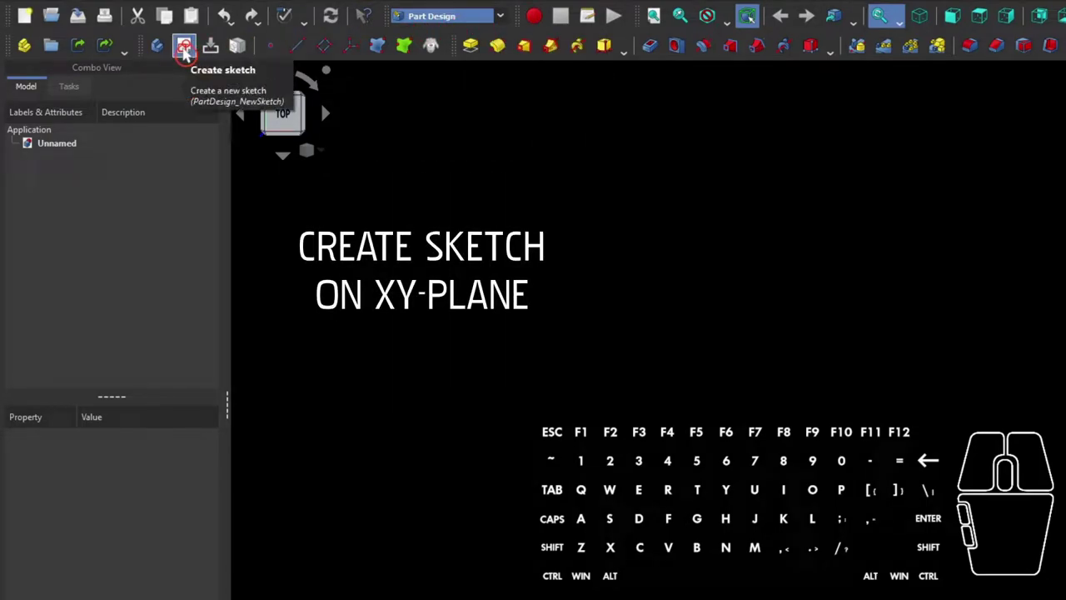
{"action": "left_click", "coordinate": [184, 53]}
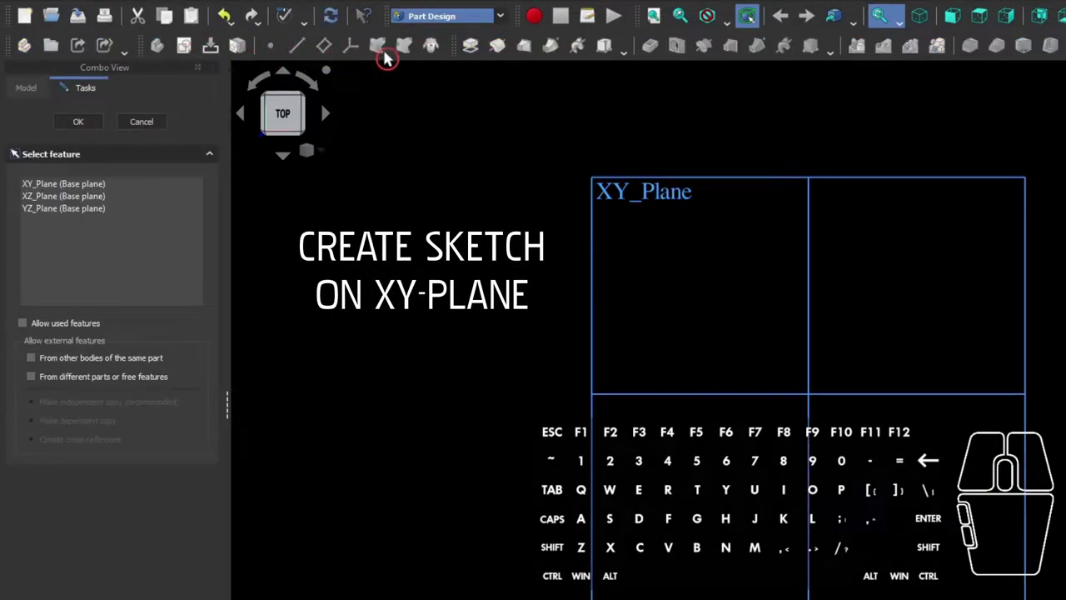
{"action": "left_click", "coordinate": [921, 20]}
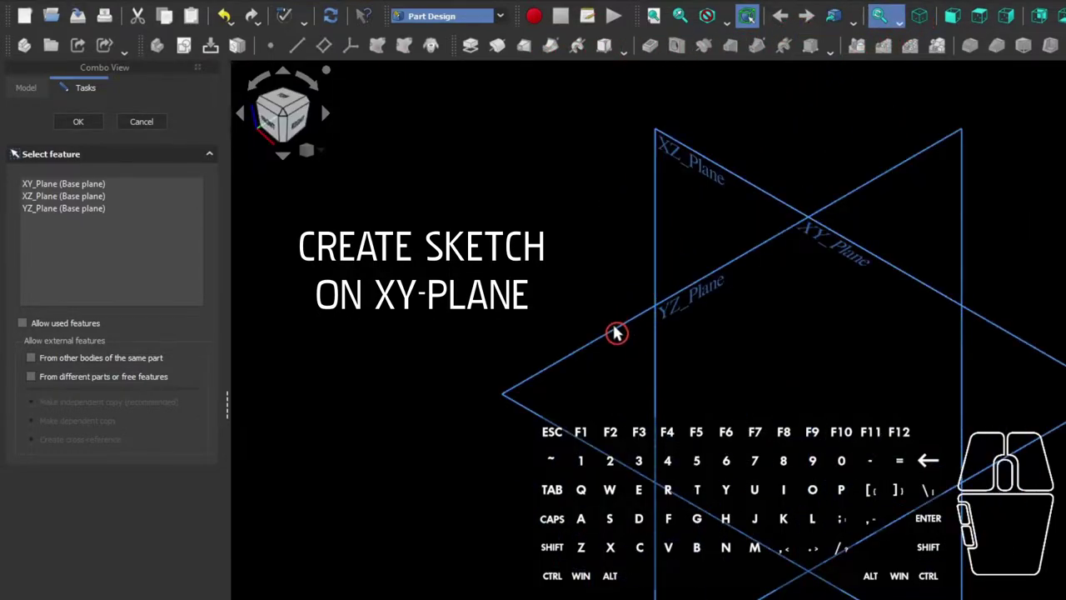
Choose the XY plane to open the new sketch in Sketcher
{"action": "left_click", "coordinate": [607, 339]}
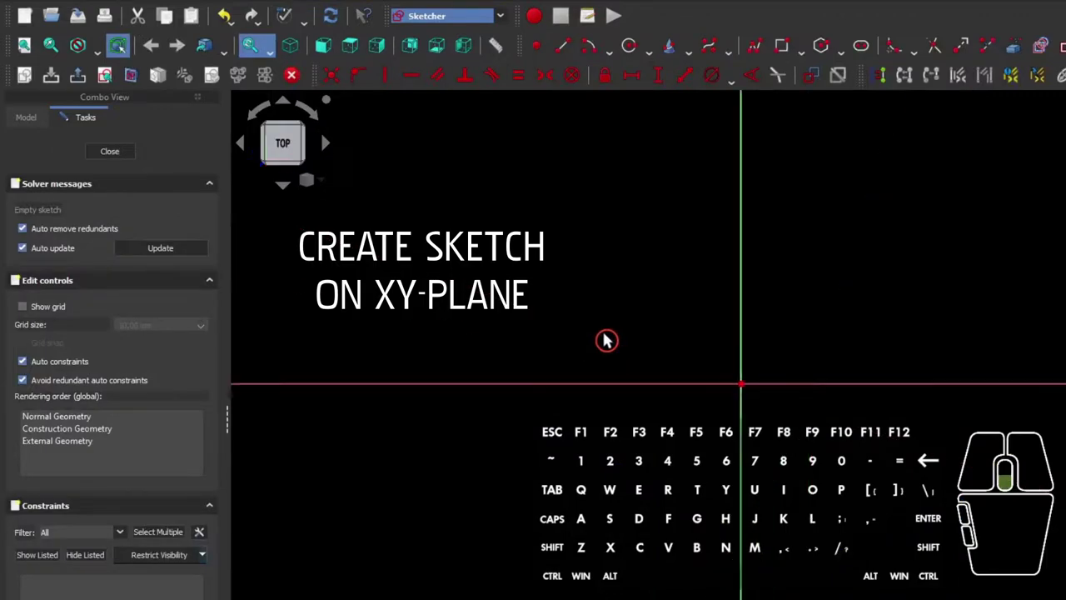
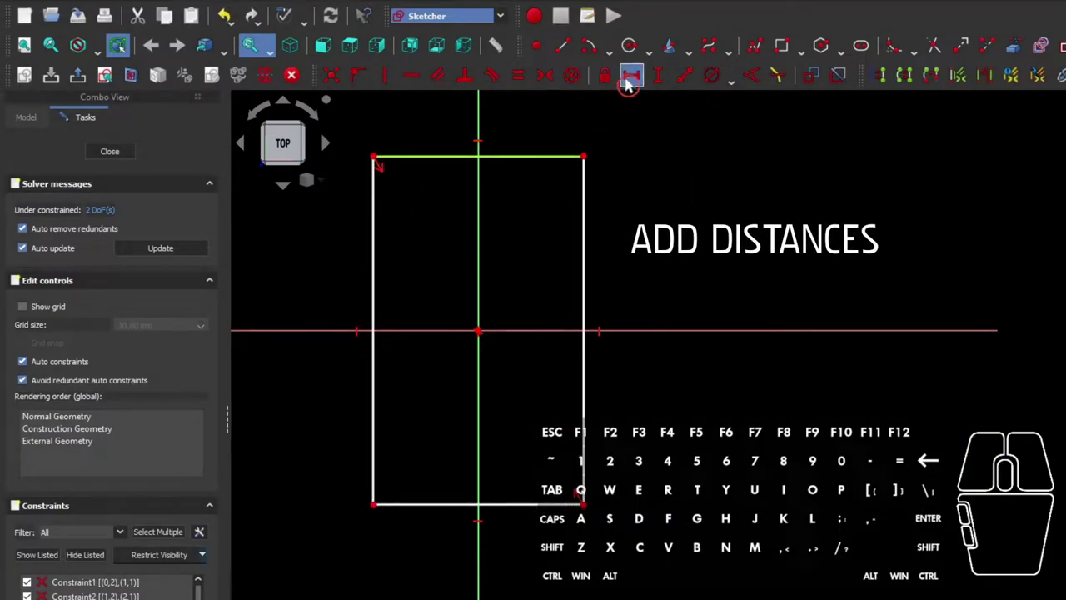
Constrain the rectangle to 64 mm wide and 106 mm tall, fully constraining the sketch
{"action": "left_click", "coordinate": [626, 83]}
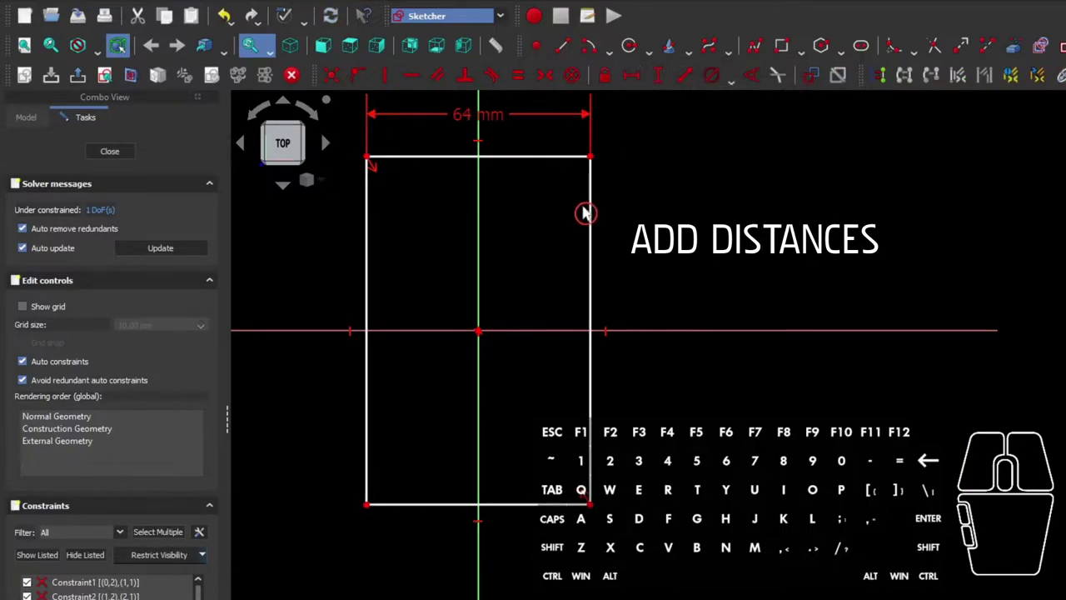
{"action": "left_click", "coordinate": [590, 211]}
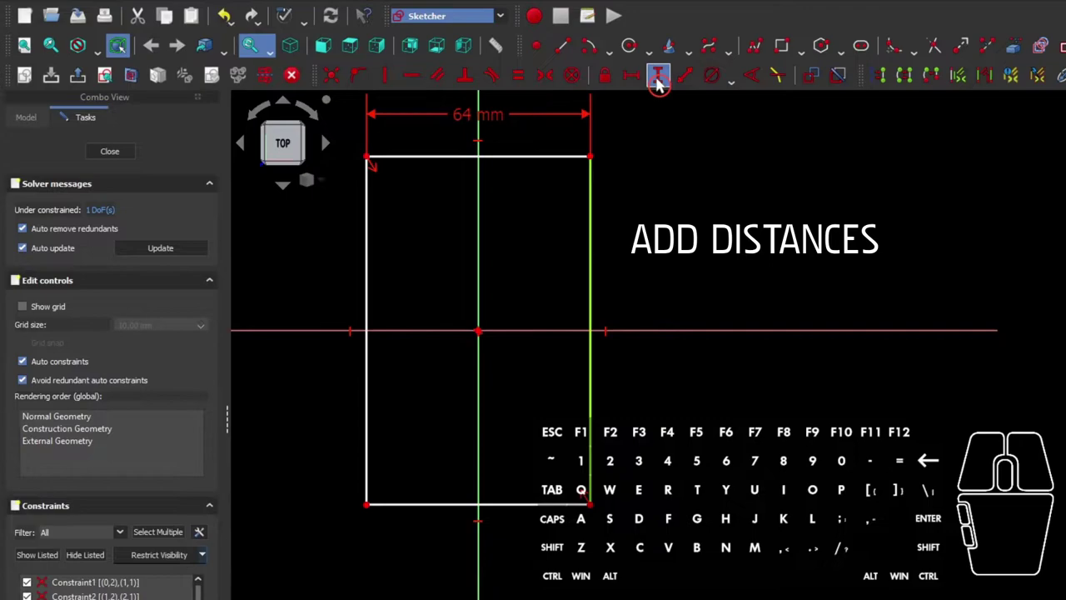
{"action": "left_click", "coordinate": [658, 84]}
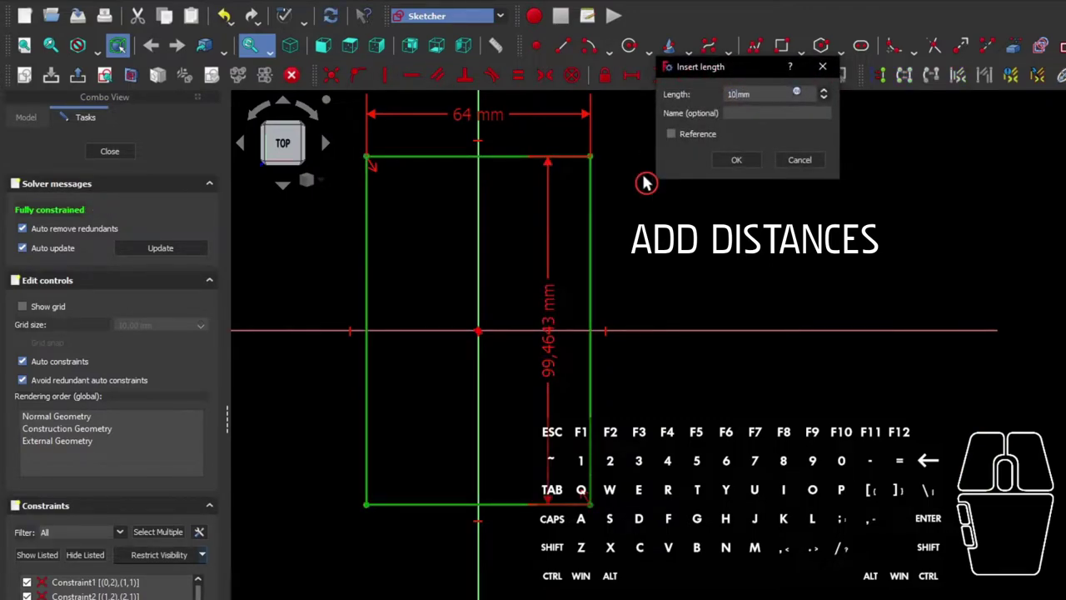
{"action": "key", "text": "ctrl+a"}
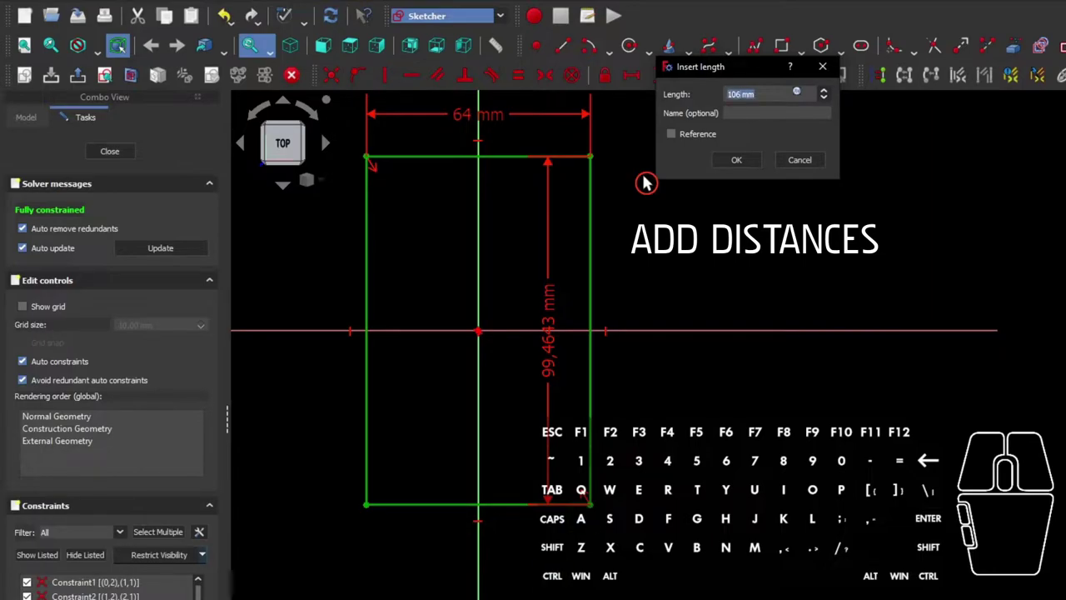
{"action": "key", "text": "1"}
{"action": "key", "text": "0"}
{"action": "key", "text": "6"}
{"action": "key", "text": "Return"}
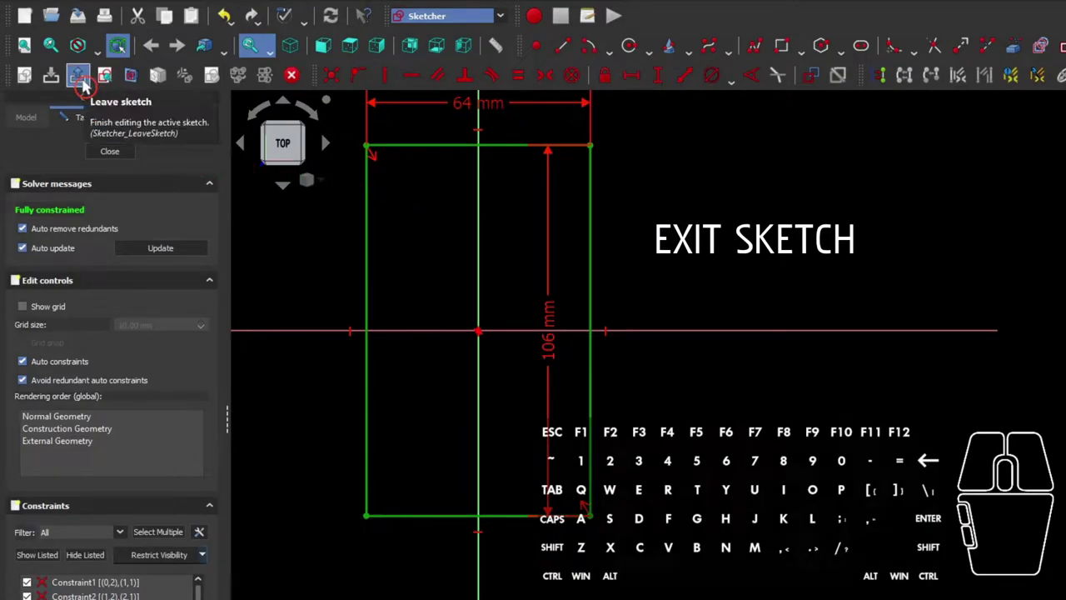
Leave the sketch and pad the rectangle 25 mm upward into a solid block
{"action": "left_click", "coordinate": [84, 85]}
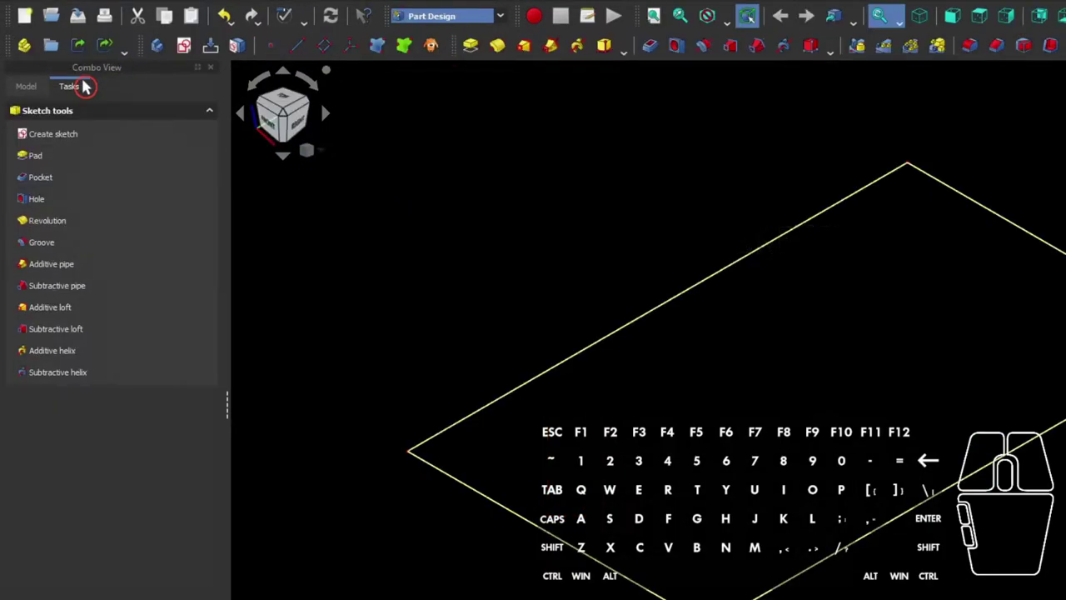
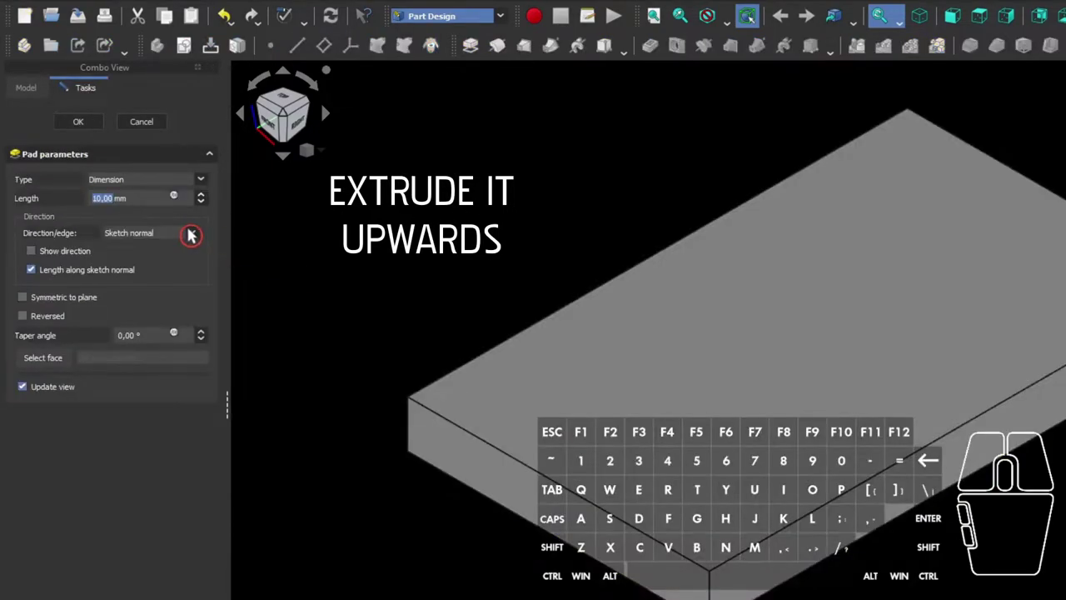
{"action": "key", "text": "2"}
{"action": "key", "text": "5"}
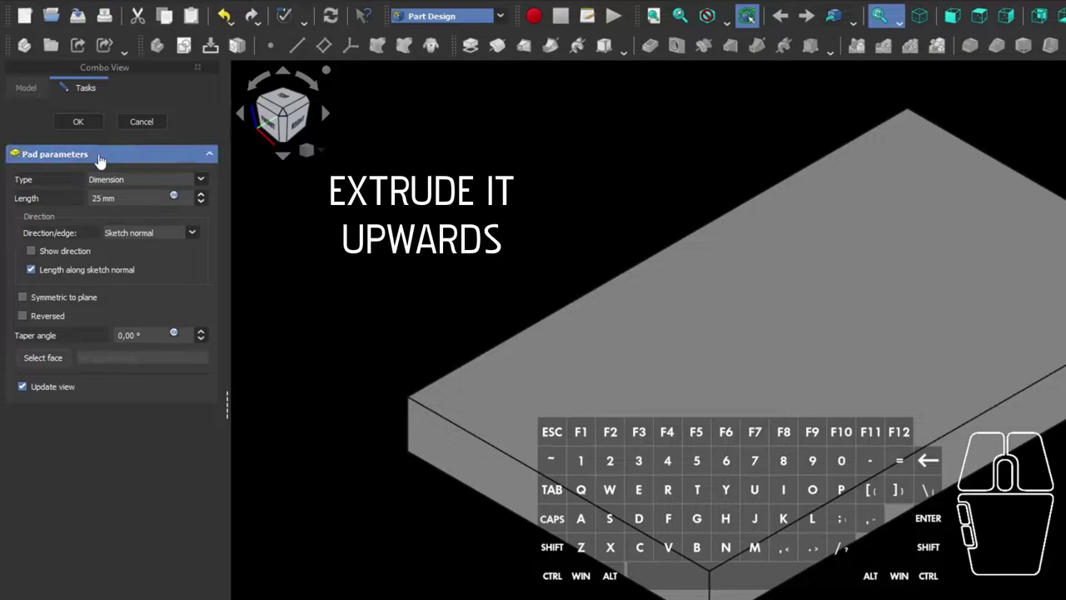
{"action": "left_click", "coordinate": [80, 125]}
{"action": "scroll", "scroll_direction": "down", "scroll_amount": 3}
{"action": "scroll", "scroll_direction": "down", "scroll_amount": 3}
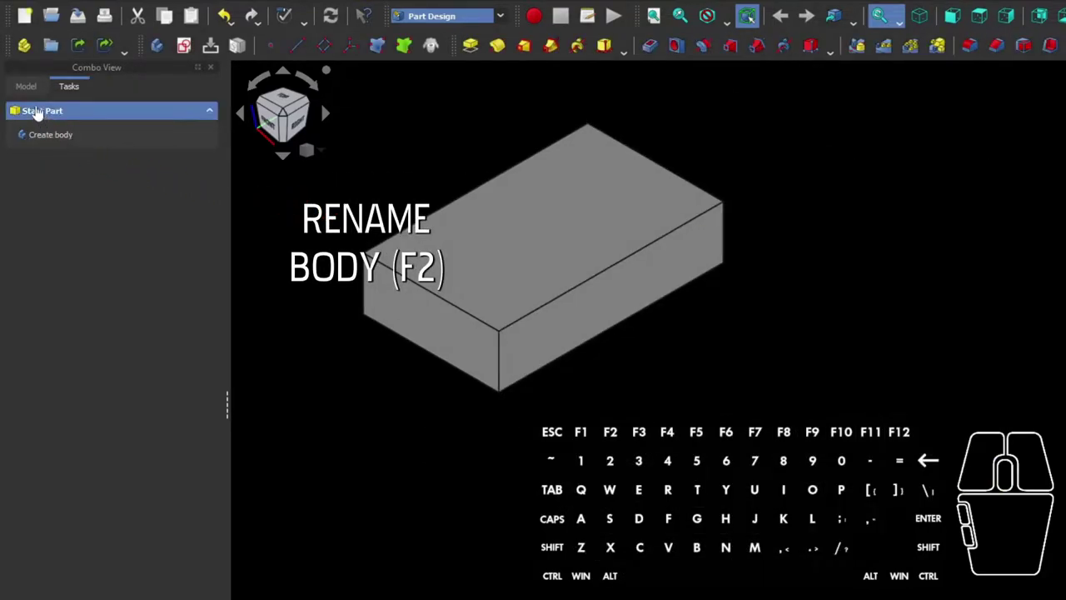
Rename the body in the model tree to 'Ice Cube Holder'
{"action": "left_click", "coordinate": [26, 94]}
{"action": "left_click", "coordinate": [64, 163]}
{"action": "key", "text": "F2"}
{"action": "key", "text": "space"}
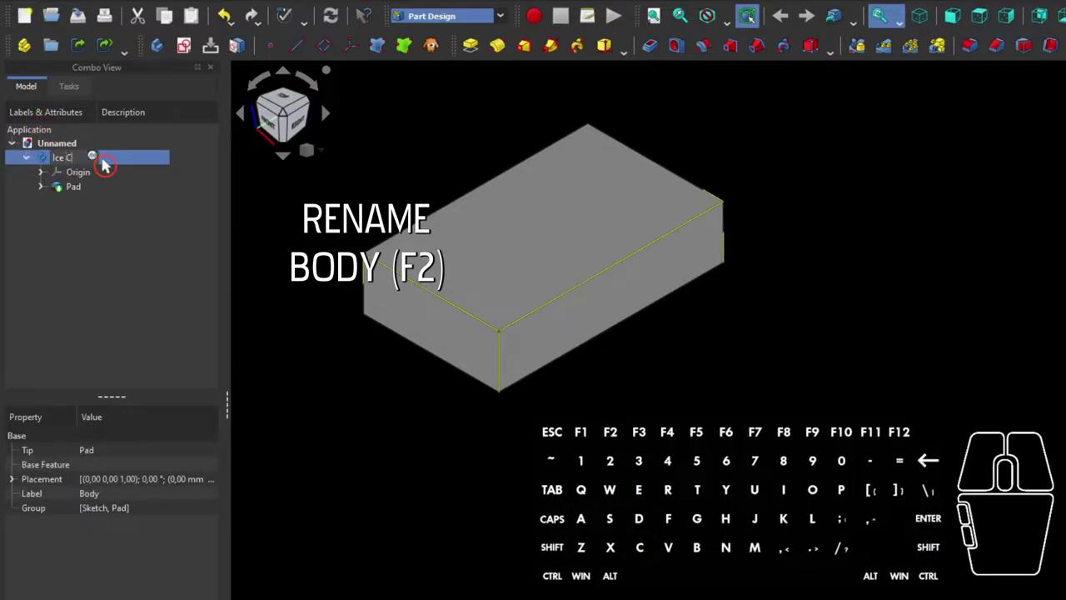
{"action": "key", "text": "space"}
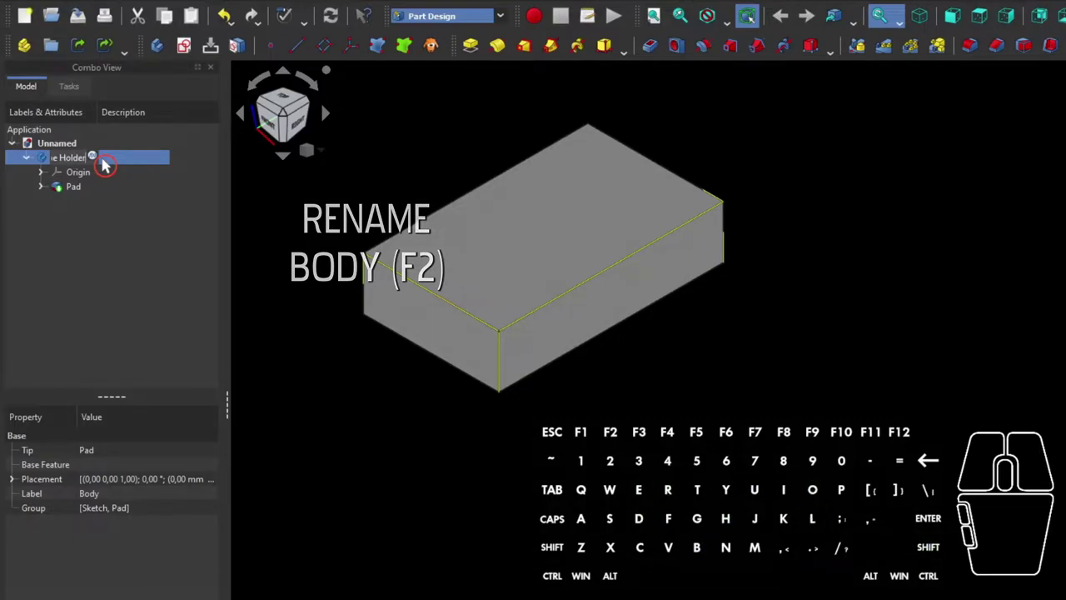
{"action": "key", "text": "Return"}
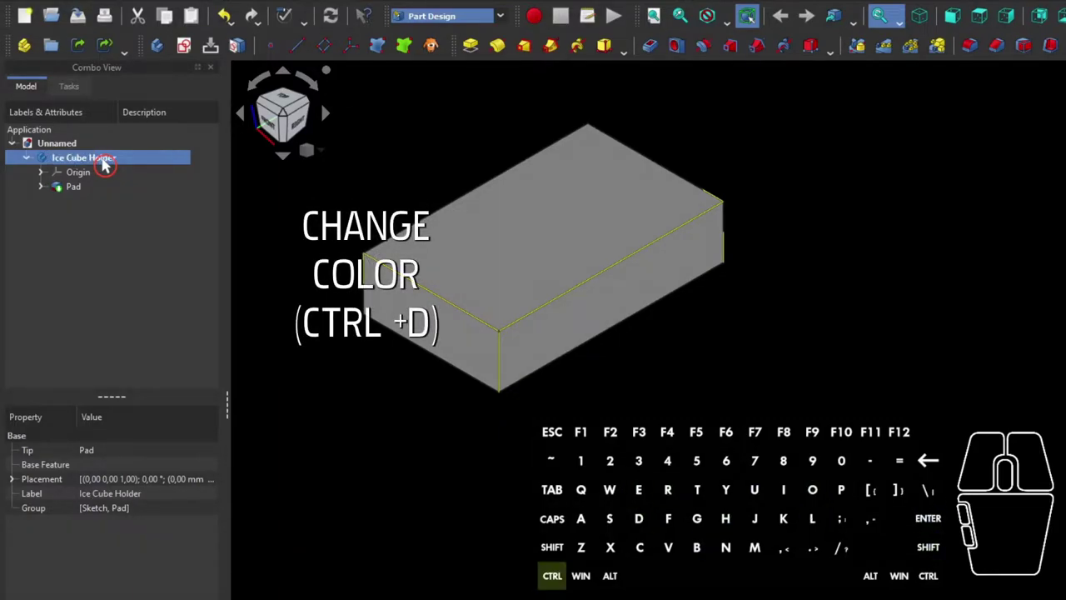
Open the body's display properties and bring up the shape colour picker
{"action": "key", "text": "ctrl+d"}
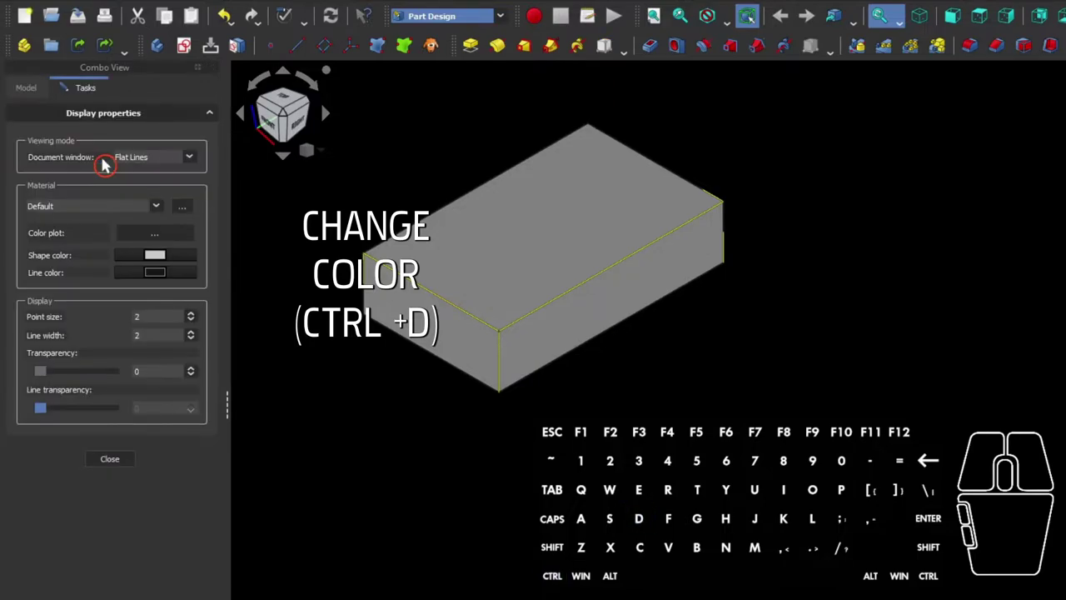
{"action": "left_click", "coordinate": [156, 257]}
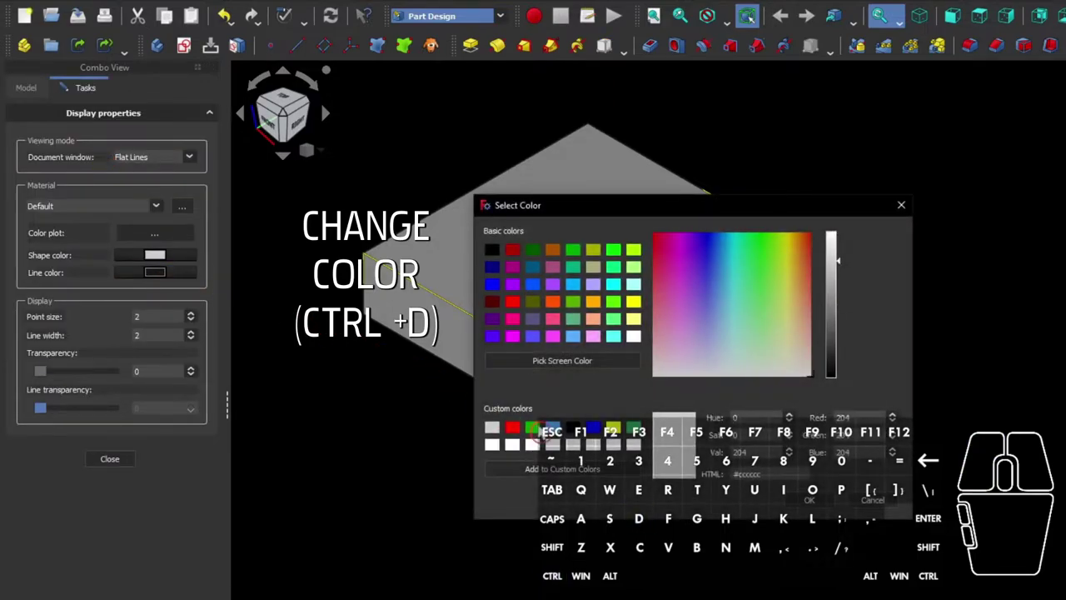
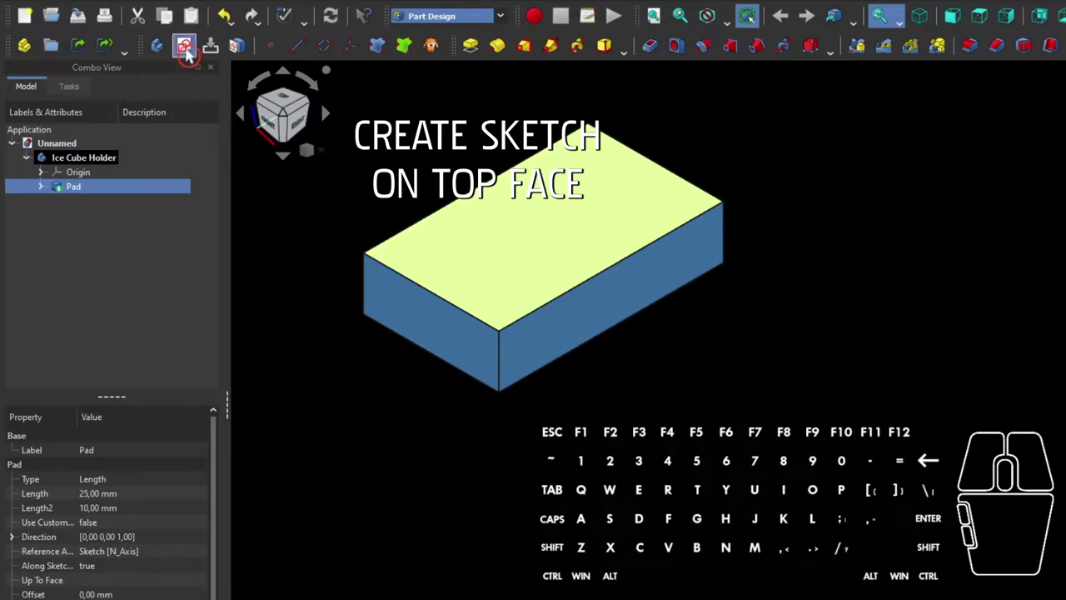
Start a new sketch on the block's top face
{"action": "left_click", "coordinate": [187, 54]}
{"action": "right_click", "coordinate": [460, 349]}
{"action": "scroll", "scroll_direction": "up", "scroll_amount": 3}
{"action": "scroll", "scroll_direction": "up", "scroll_amount": 3}
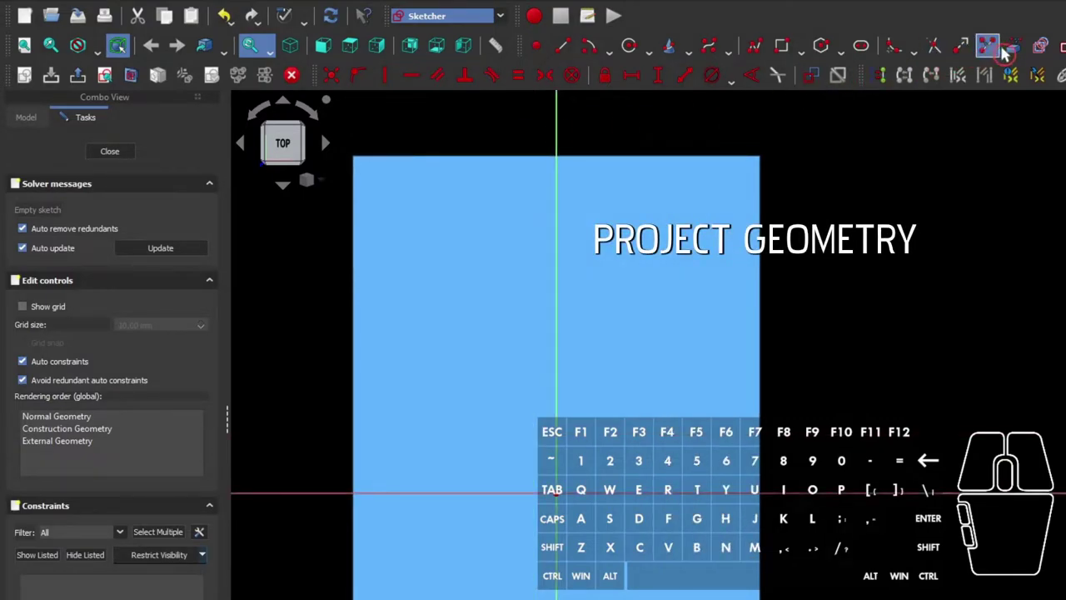
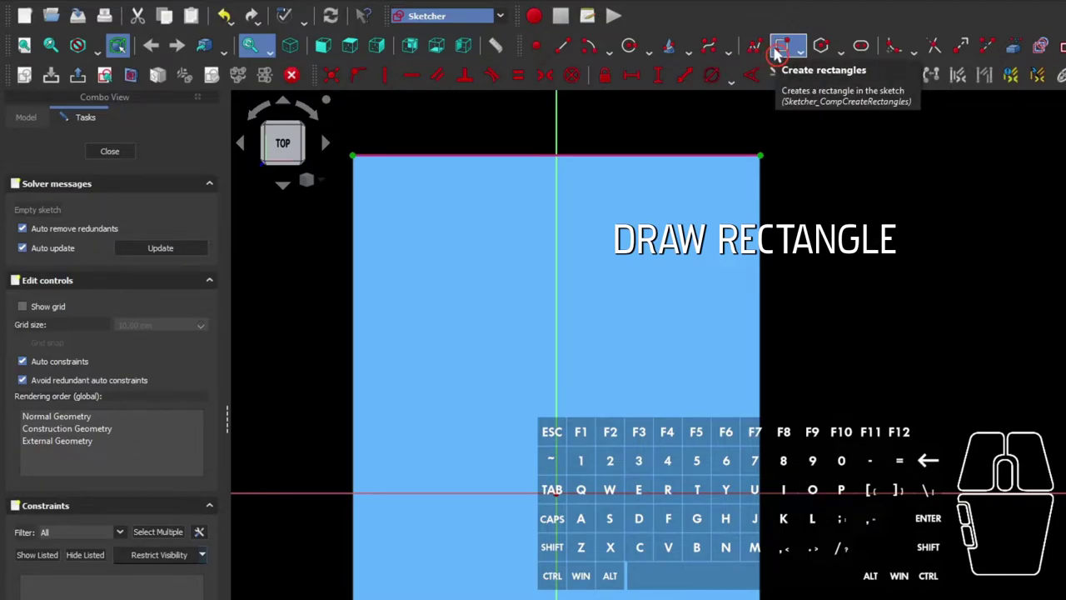
Draw the first compartment rectangle, make its sides equal and give the top edge a 20 mm length
{"action": "left_click", "coordinate": [776, 54]}
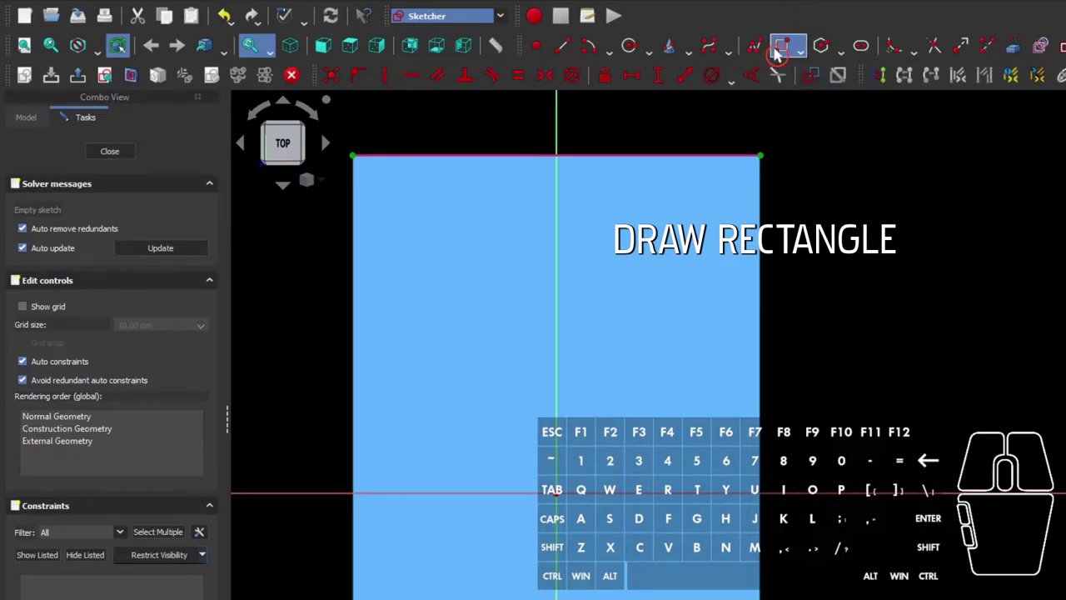
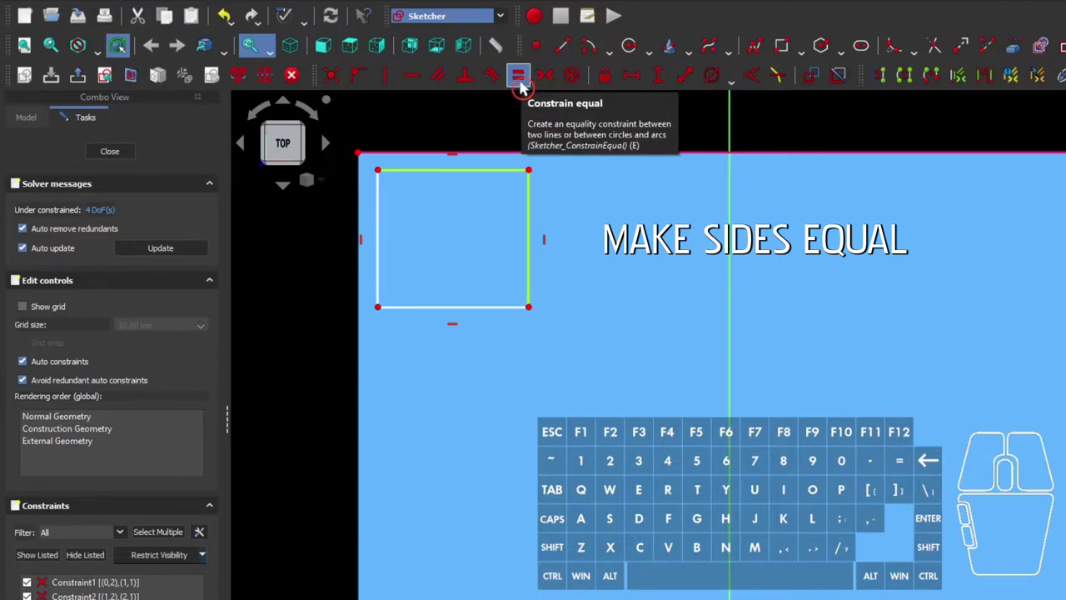
{"action": "left_click", "coordinate": [521, 87]}
{"action": "left_click", "coordinate": [479, 170]}
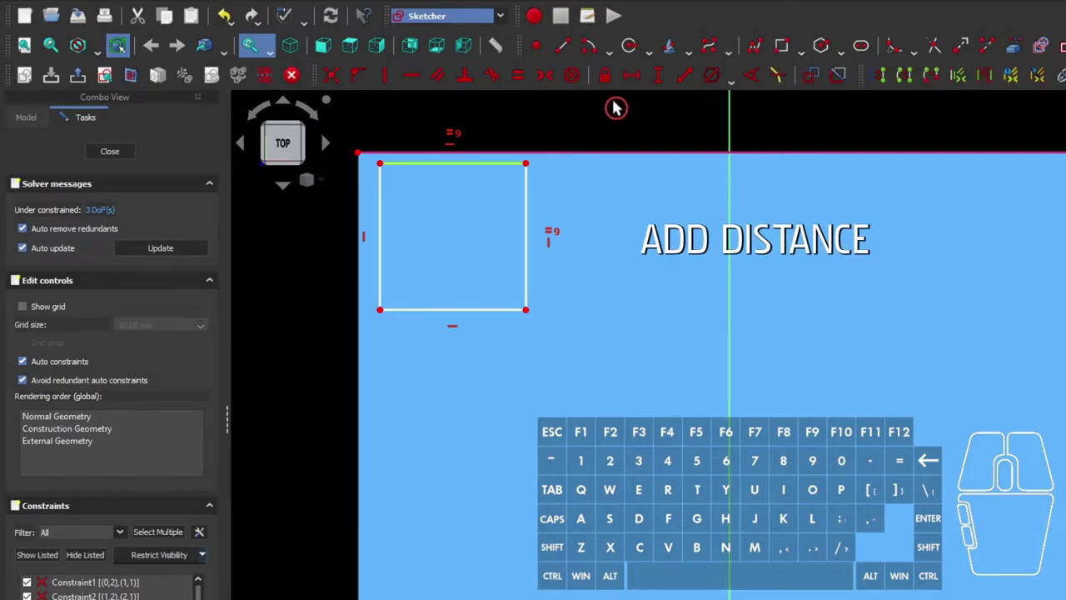
{"action": "left_click", "coordinate": [629, 87]}
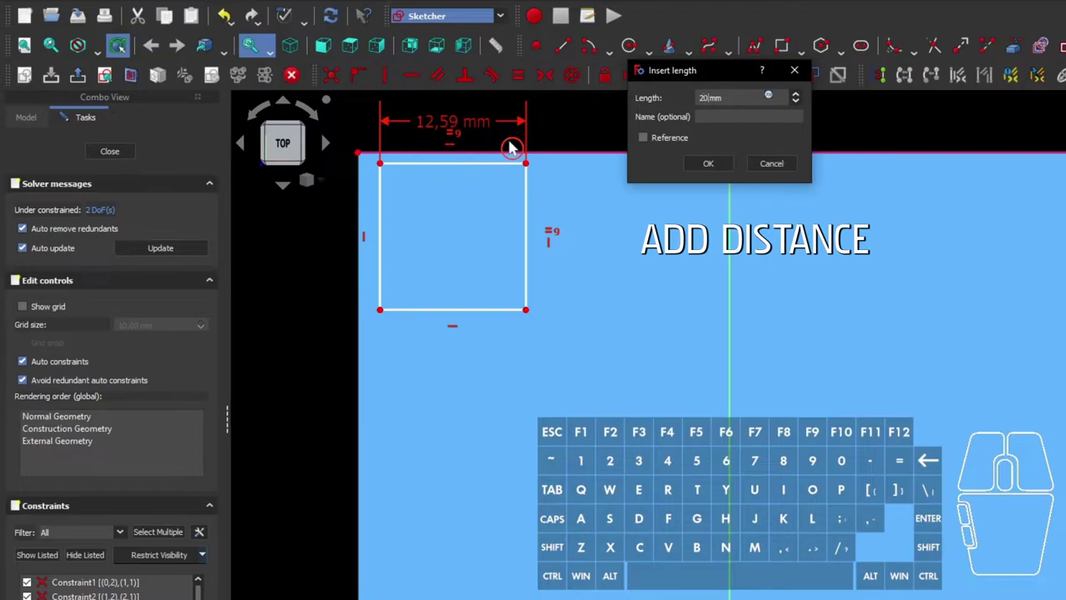
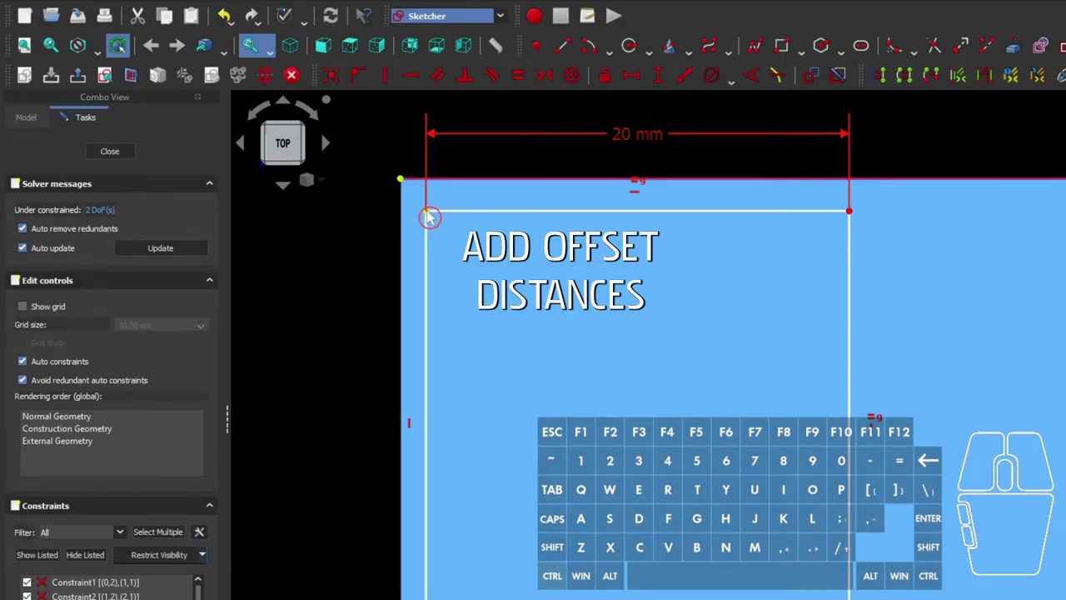
Set the horizontal offset between the square's corner and the block's outer corner
{"action": "left_click", "coordinate": [428, 215]}
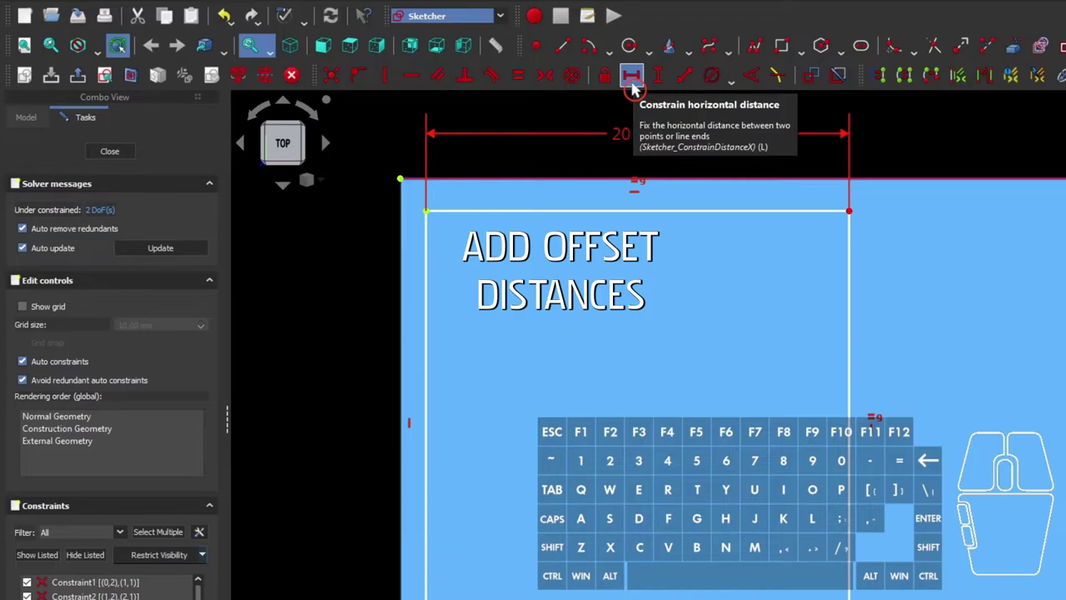
{"action": "left_click", "coordinate": [633, 88]}
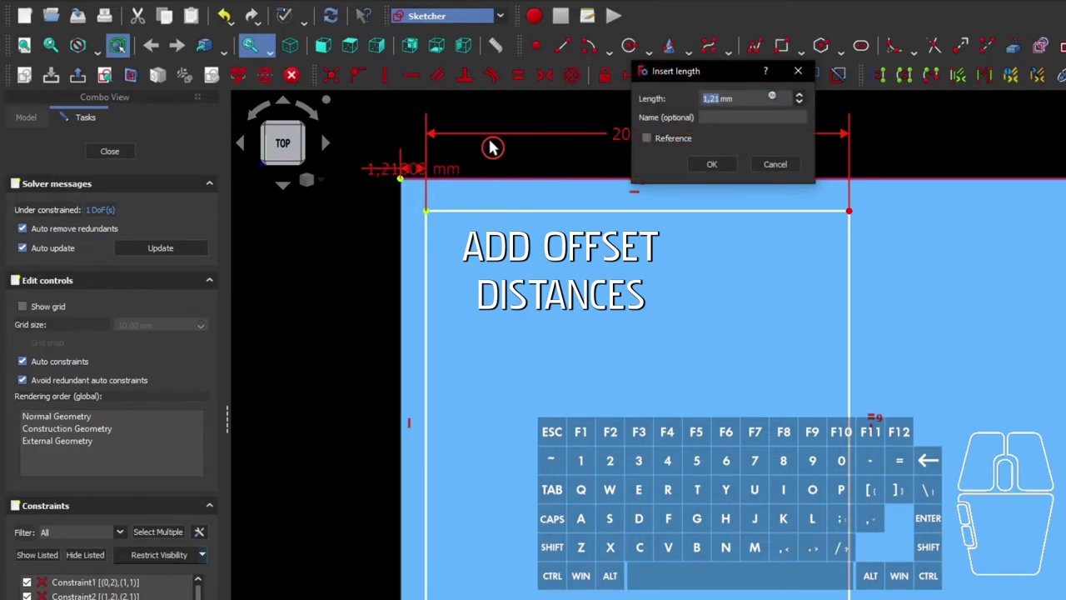
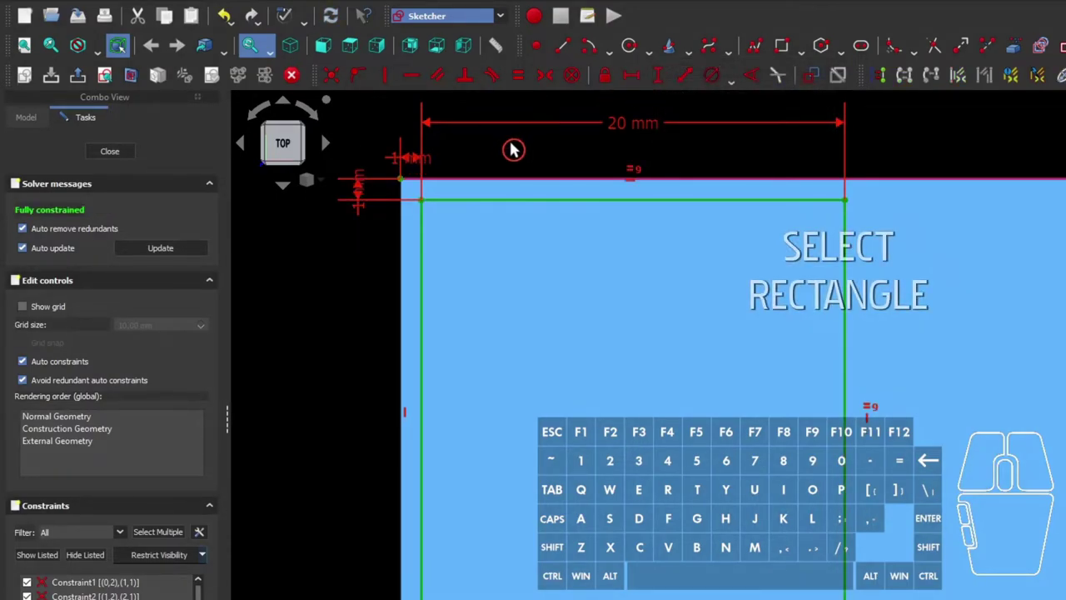
Select all edges of the compartment square for the rectangular array
{"action": "scroll", "scroll_direction": "down", "scroll_amount": 3}
{"action": "scroll", "scroll_direction": "down", "scroll_amount": 3}
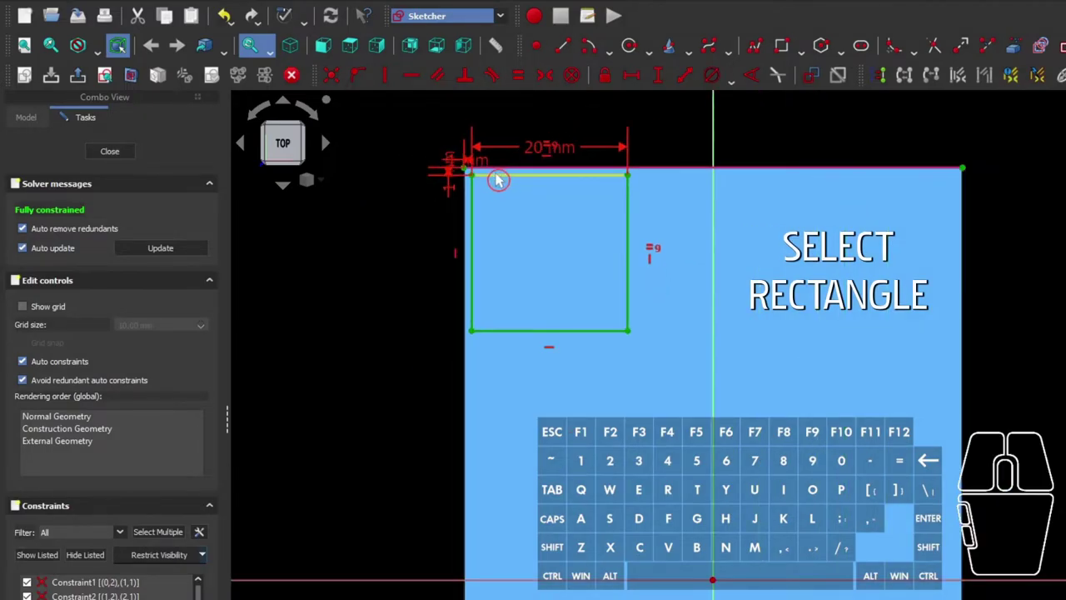
{"action": "left_click", "coordinate": [495, 179]}
{"action": "left_click", "coordinate": [473, 200]}
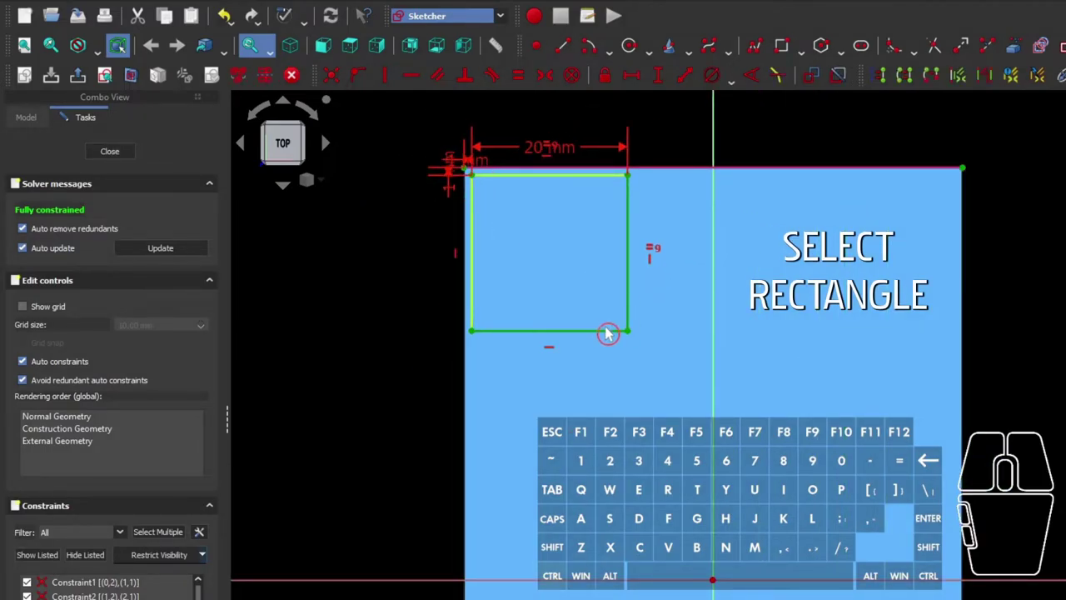
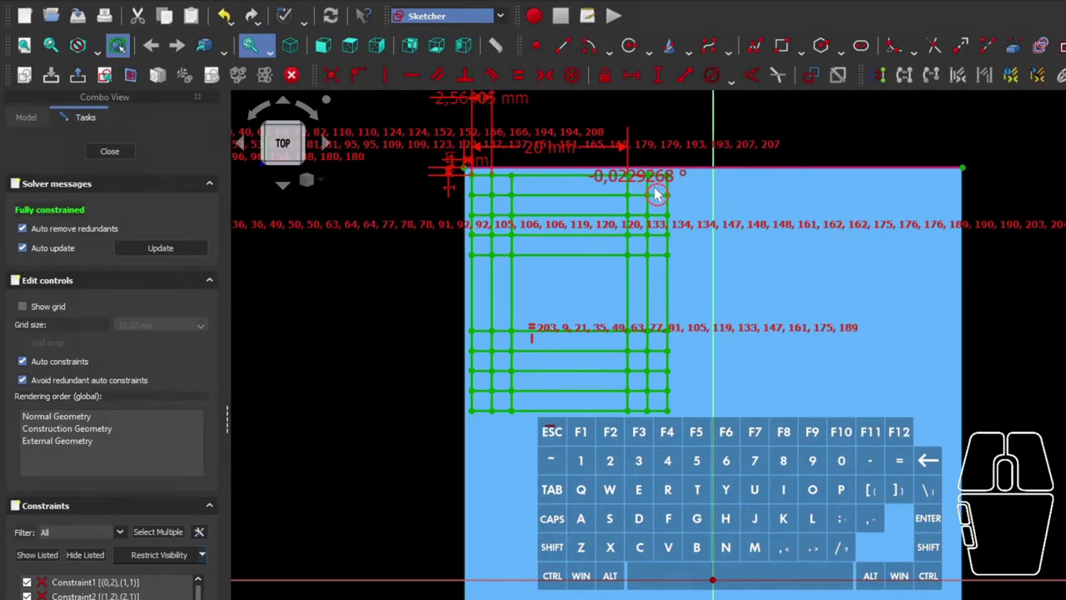
Offset the compartment square copies 21 mm apart so the 3×5 grid gaps are equal, and confirm
{"action": "right_click", "coordinate": [534, 120]}
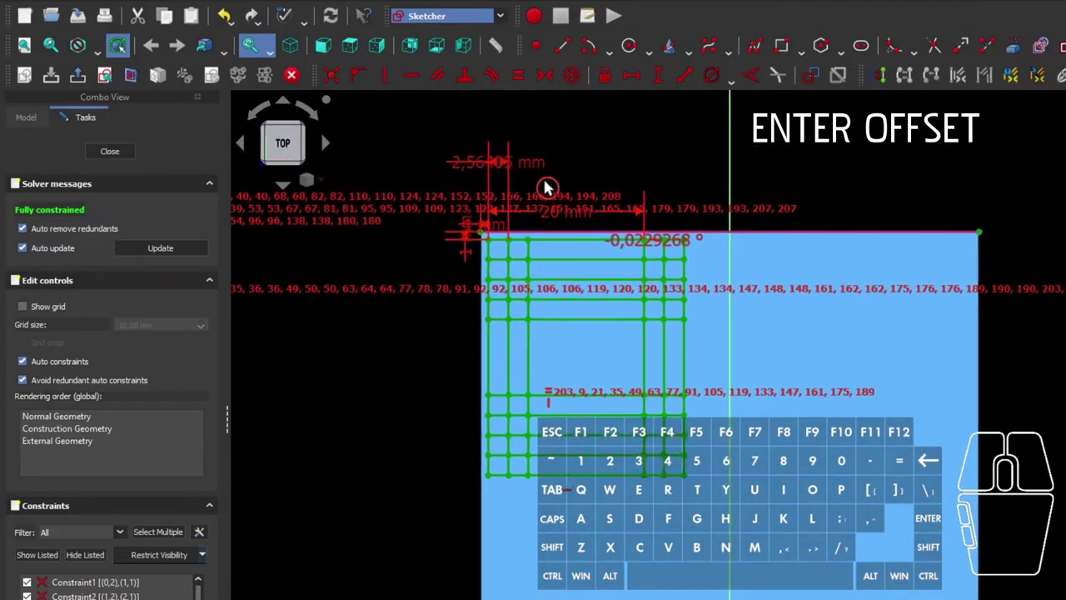
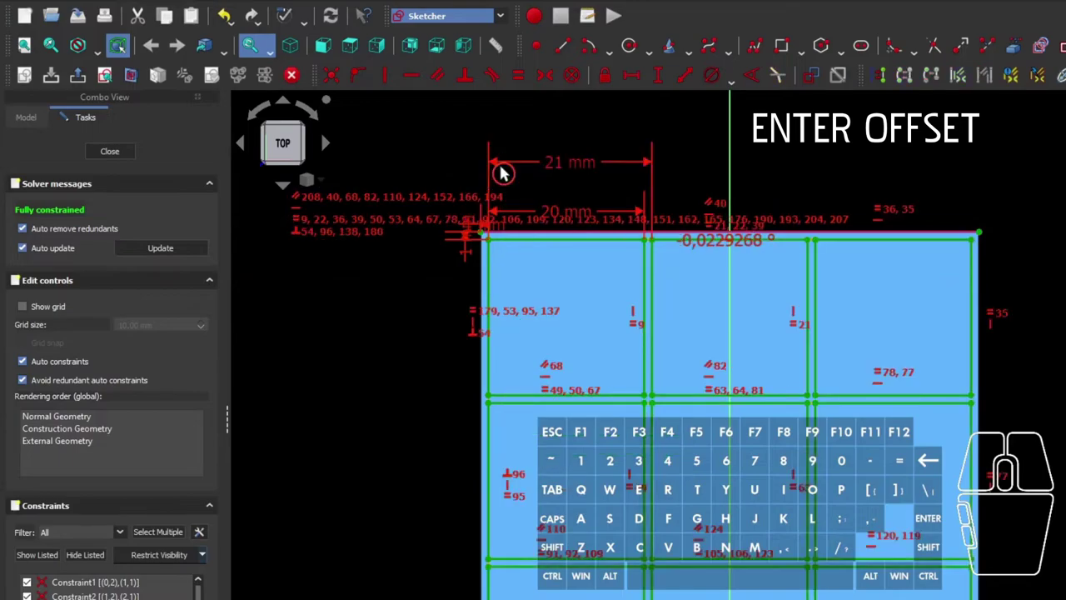
{"action": "scroll", "scroll_direction": "up", "scroll_amount": 3}
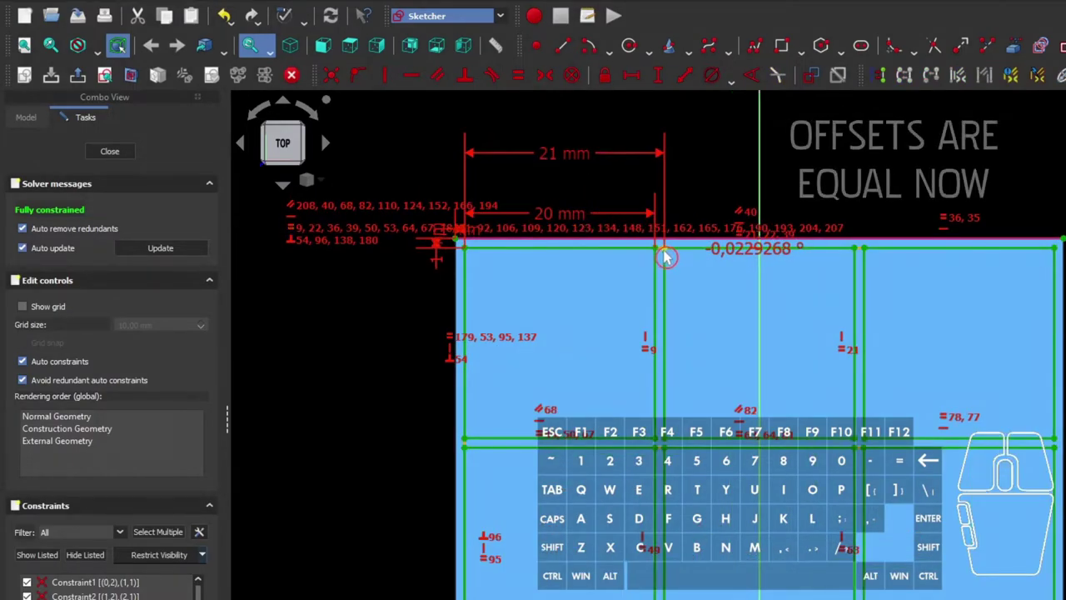
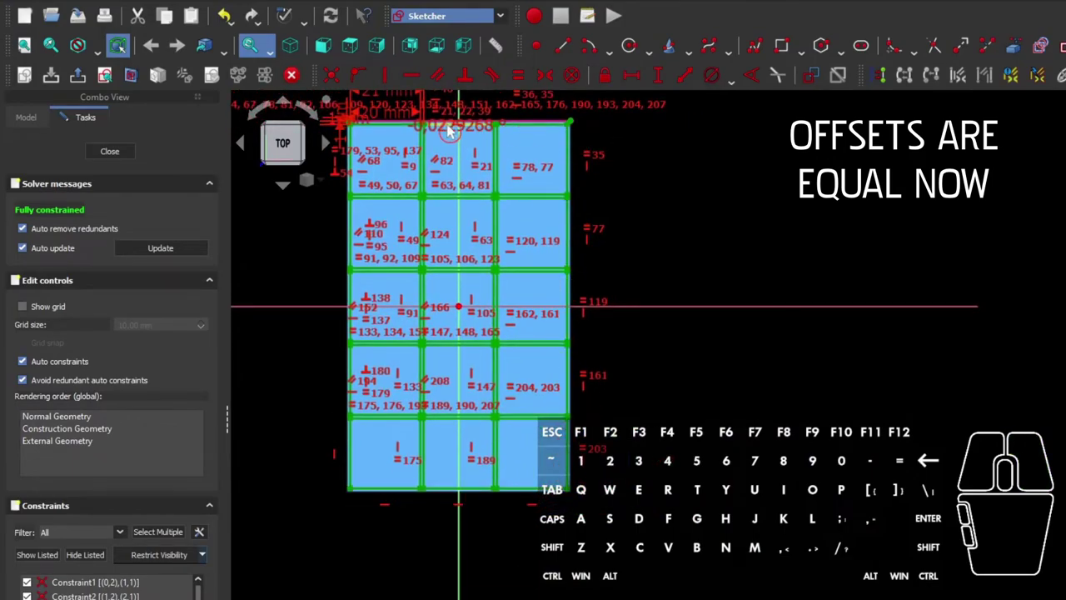
{"action": "left_click_drag", "start_coordinate": [314, 218], "coordinate": [352, 296]}
{"action": "left_click", "coordinate": [479, 204]}
{"action": "left_click_drag", "start_coordinate": [478, 204], "coordinate": [80, 85]}
{"action": "key", "text": "0"}
{"action": "key", "text": "Return"}
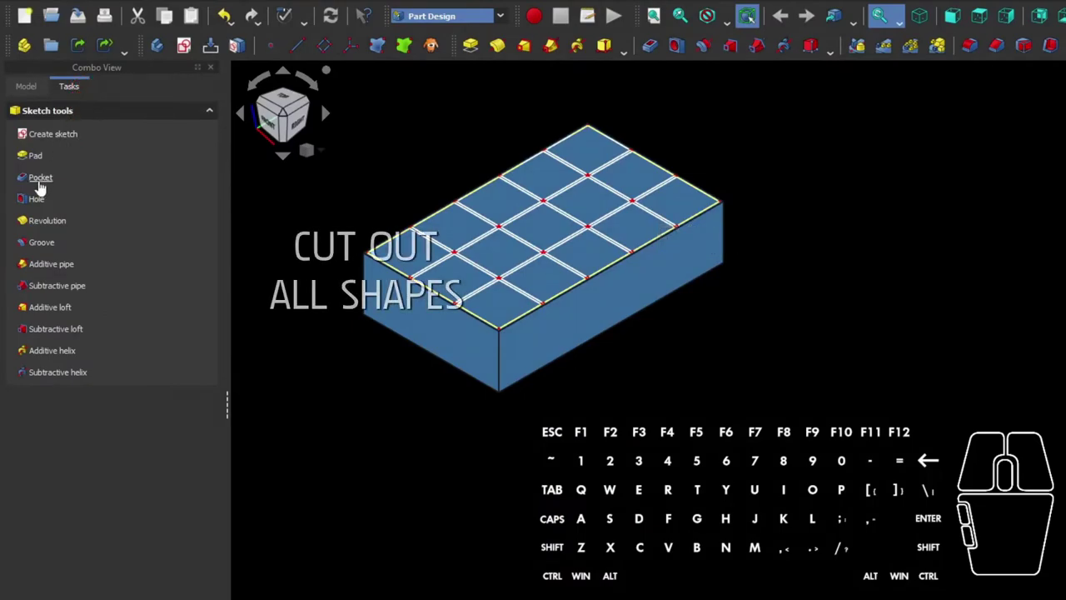
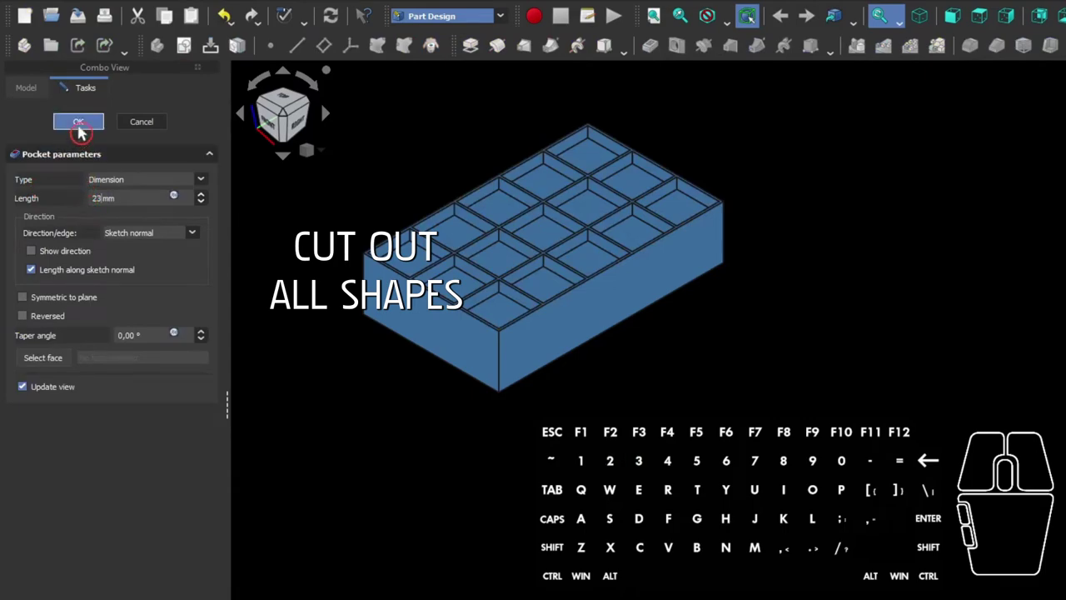
Pocket the compartment grid 23 mm into the block to form the tray cells
{"action": "left_click", "coordinate": [83, 126]}
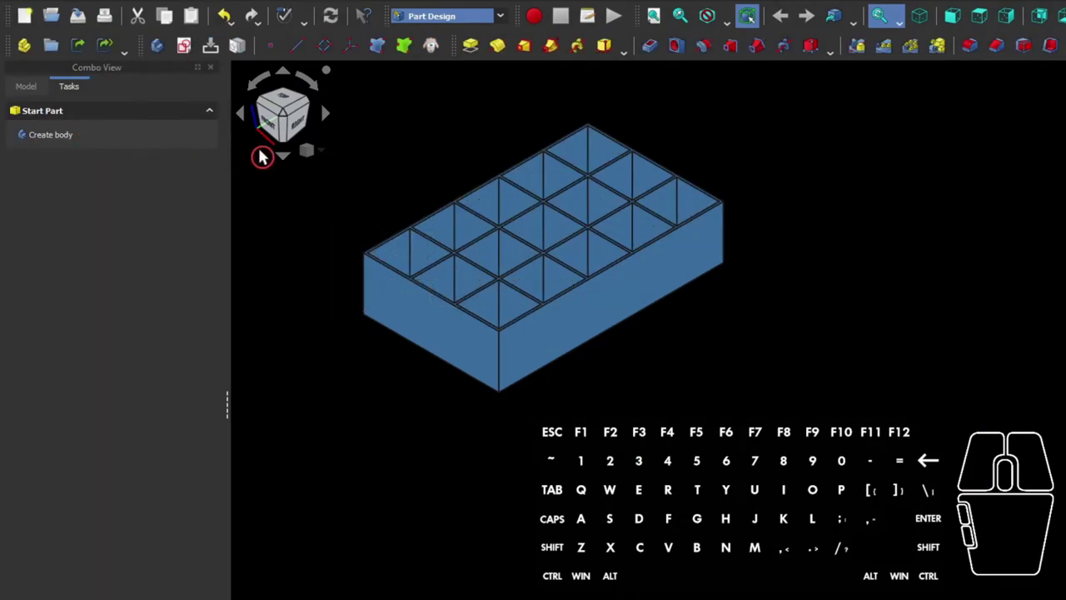
In perspective view, fillet the compartments' inside corner edges with a 5 mm radius, then view from above
{"action": "left_click", "coordinate": [319, 155]}
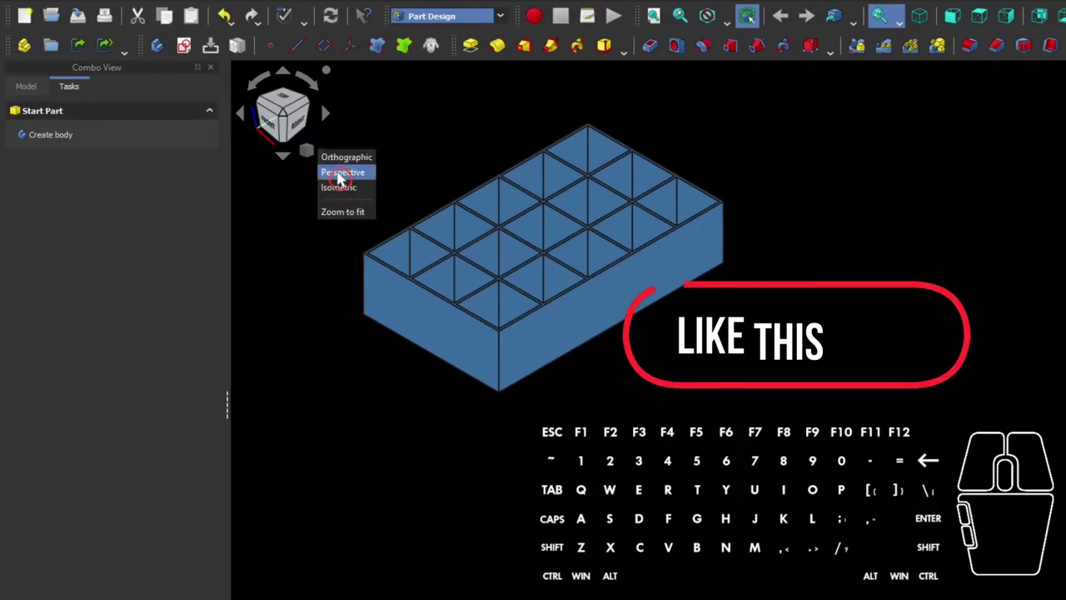
{"action": "left_click", "coordinate": [339, 178]}
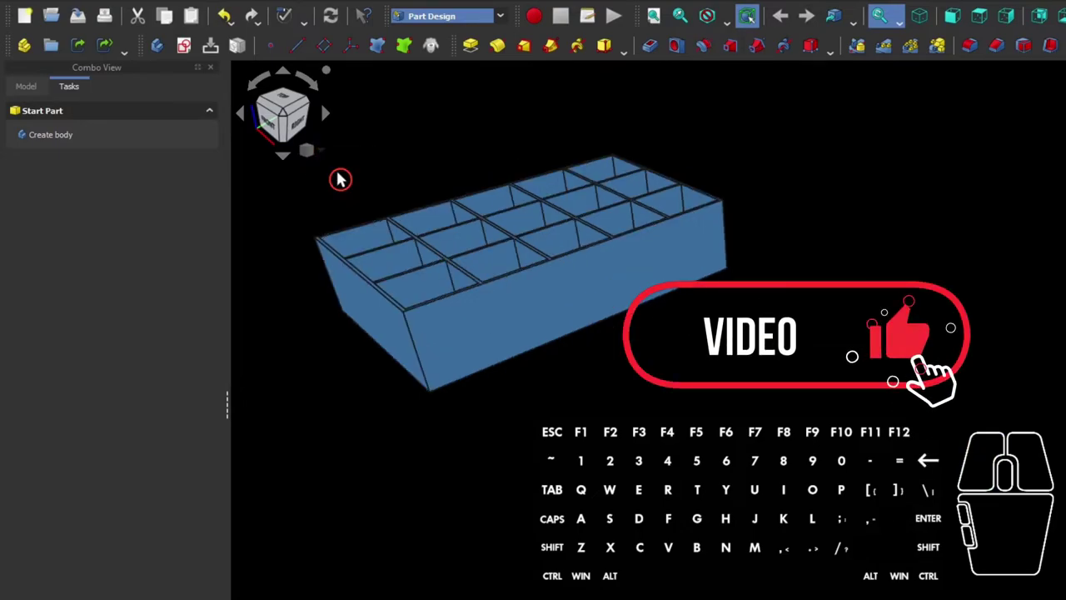
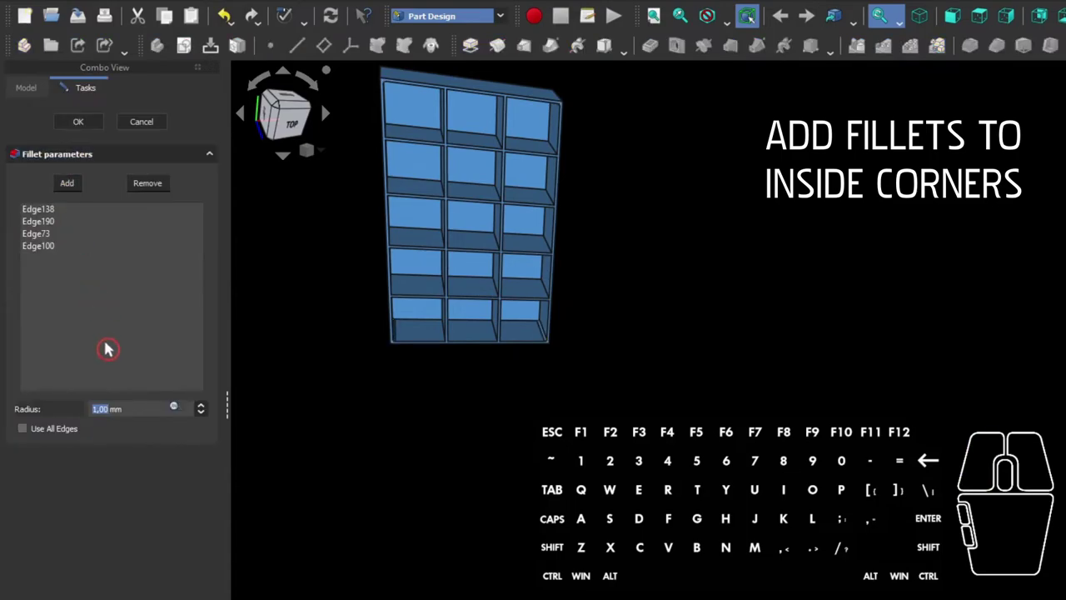
{"action": "key", "text": "5"}
{"action": "left_click", "coordinate": [79, 127]}
{"action": "left_click", "coordinate": [453, 384]}
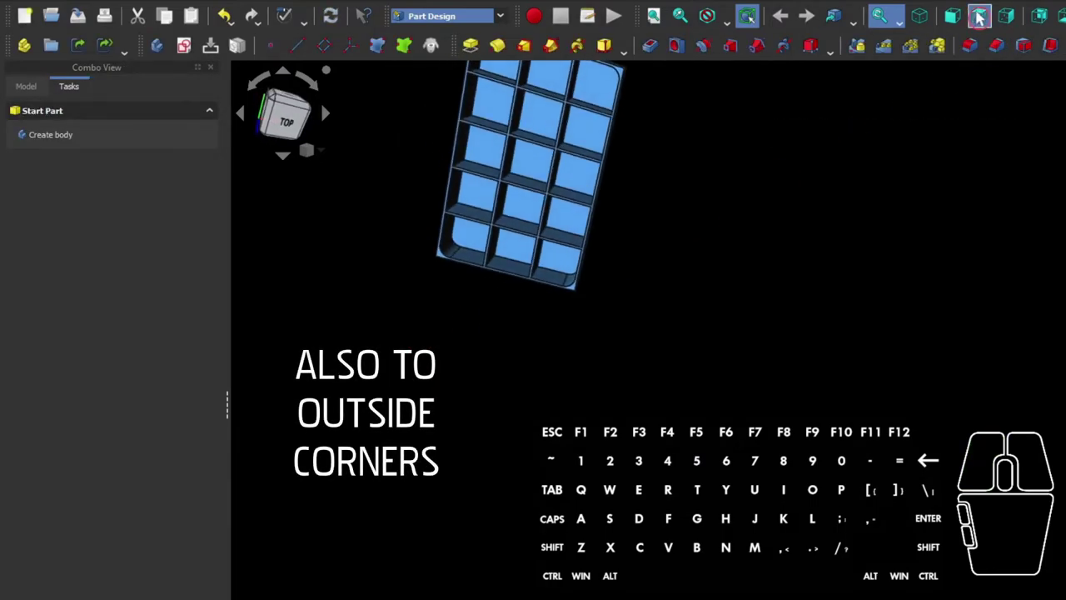
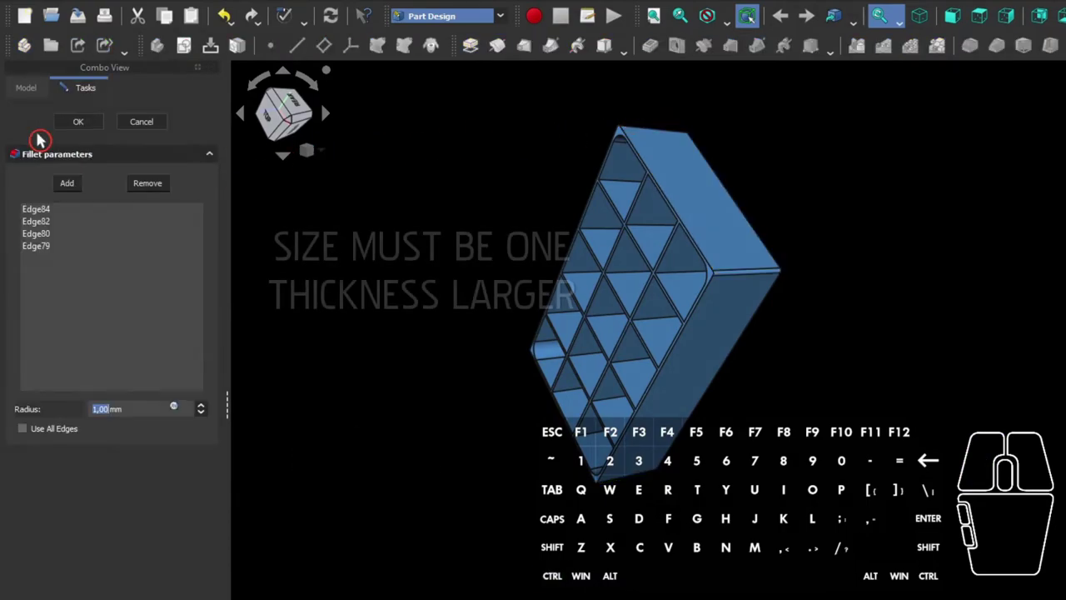
Fillet the holder's four outer vertical corner edges with a 6 mm radius
{"action": "key", "text": "6"}
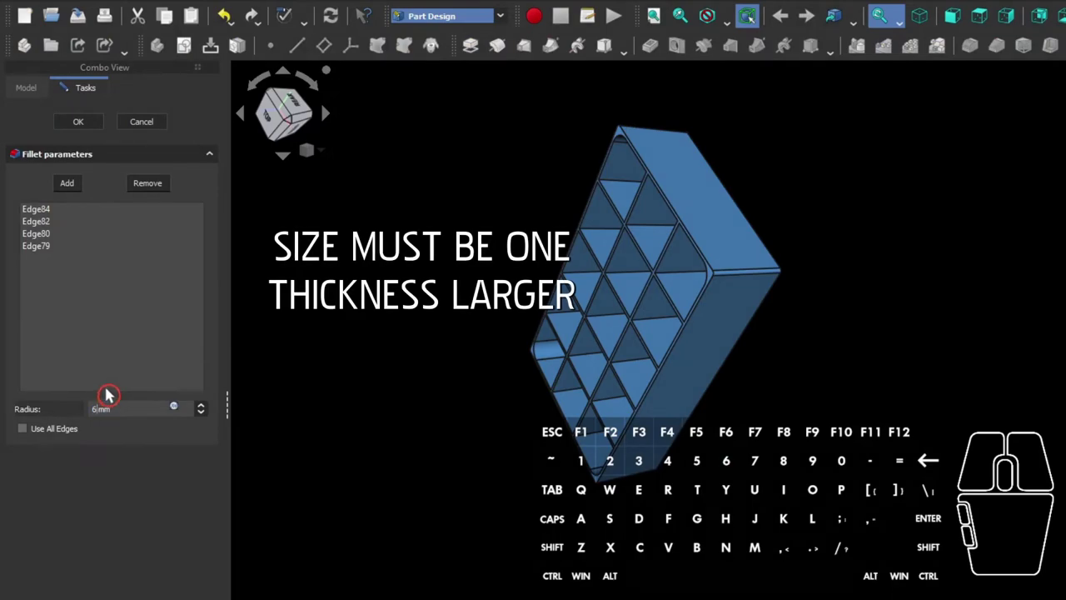
{"action": "left_click", "coordinate": [82, 129]}
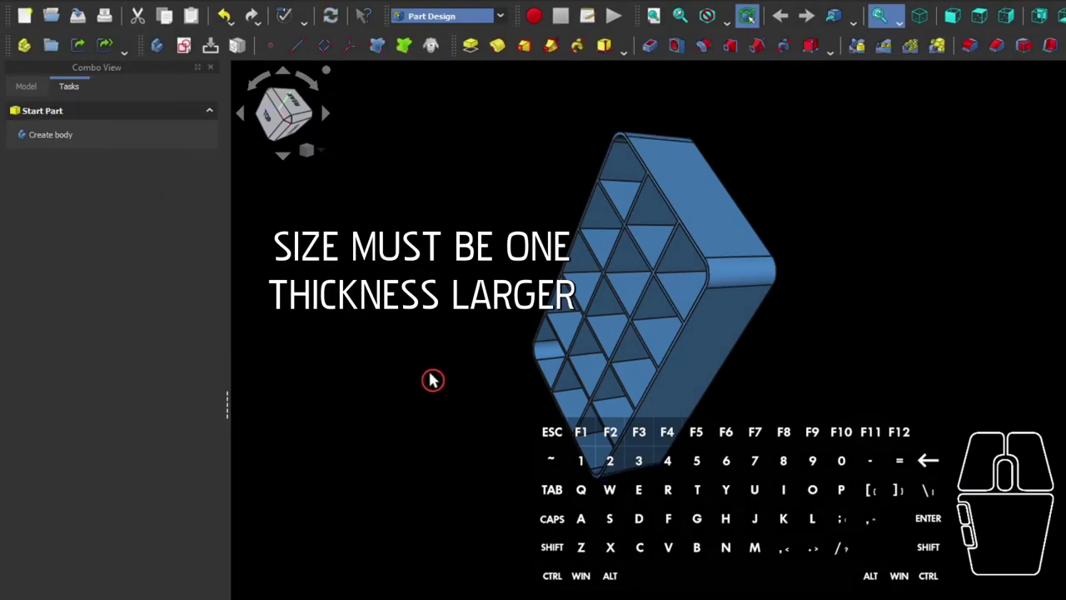